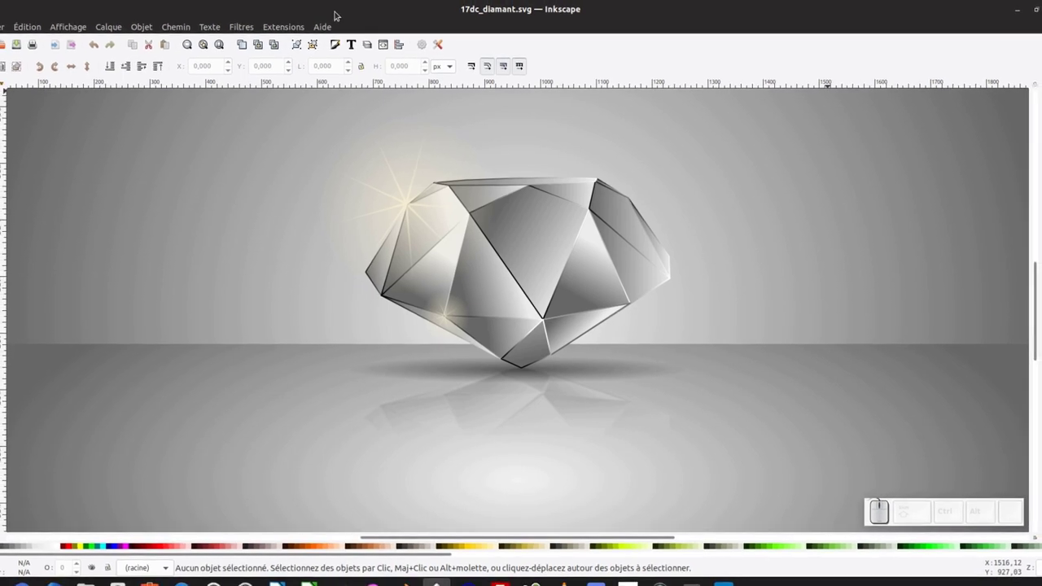
Browse the Rendu extensions list and the Polyèdre 3D style settings.
click(293, 31)
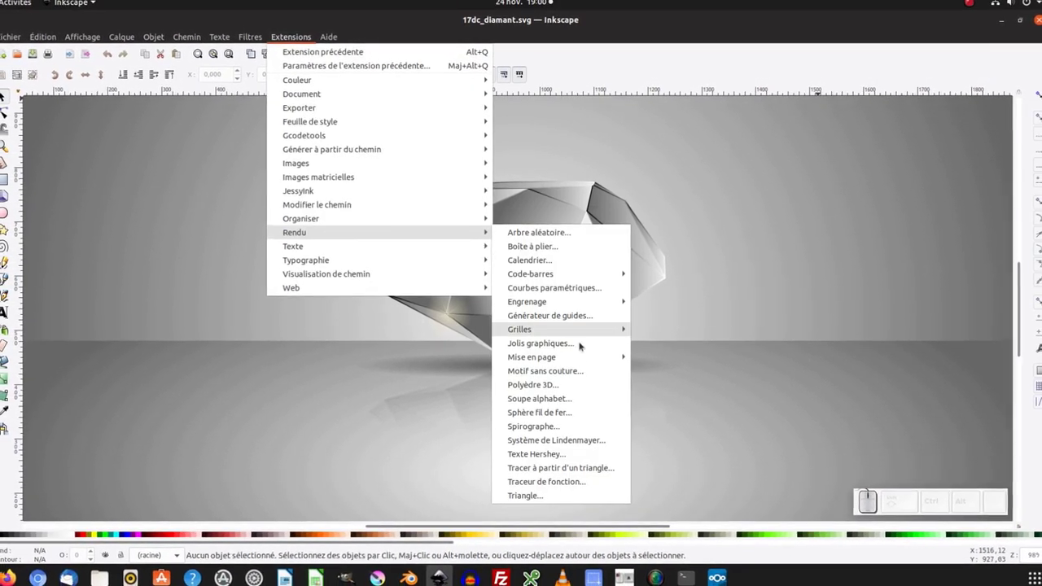
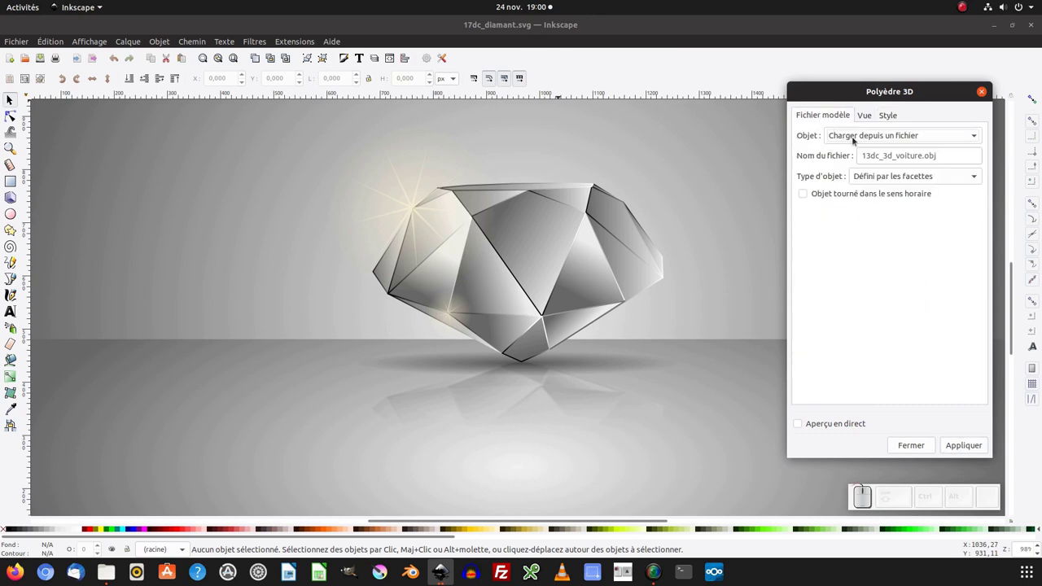
drag(858, 141, 902, 179)
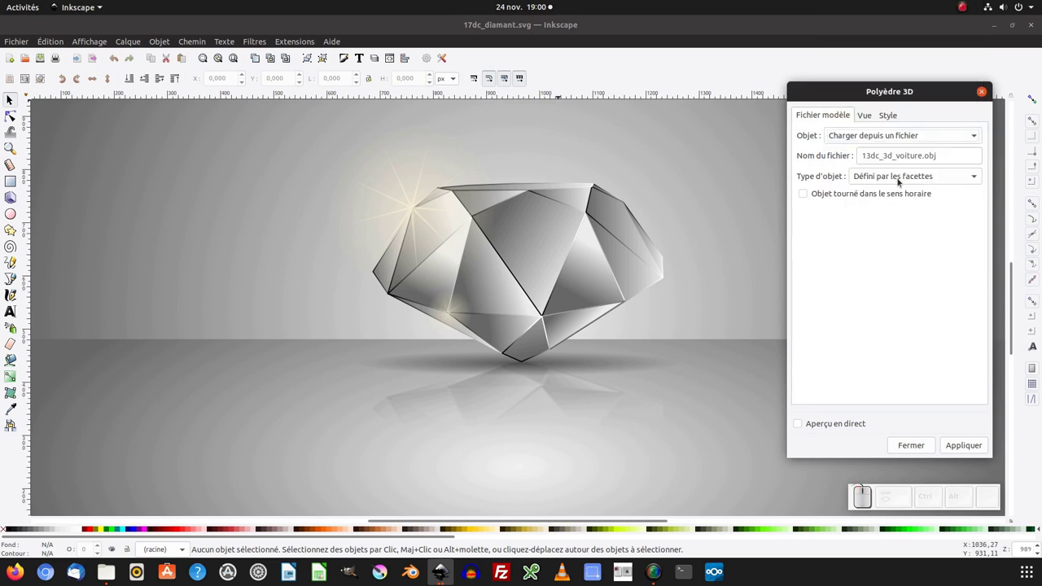
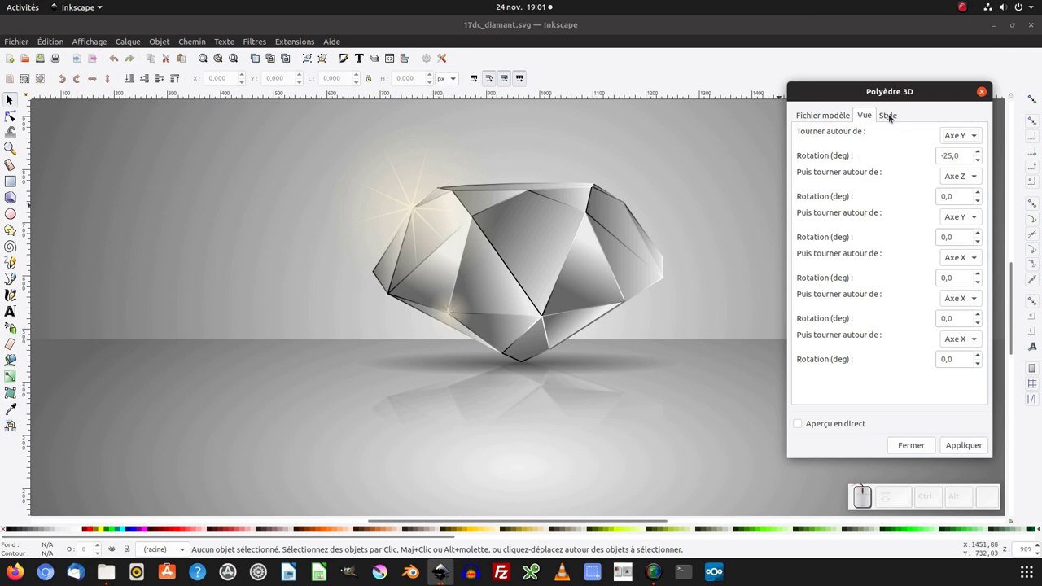
click(893, 117)
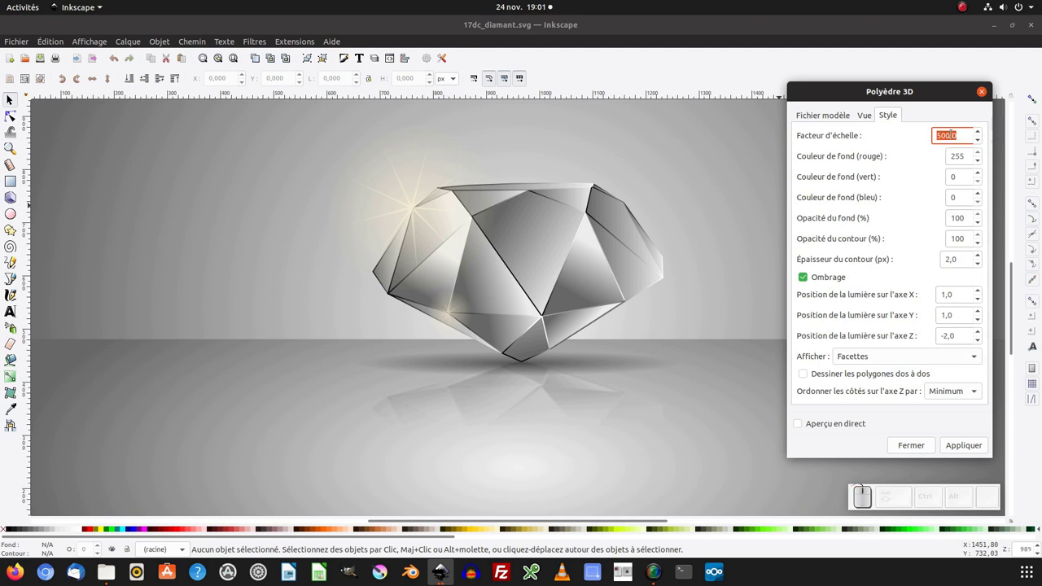
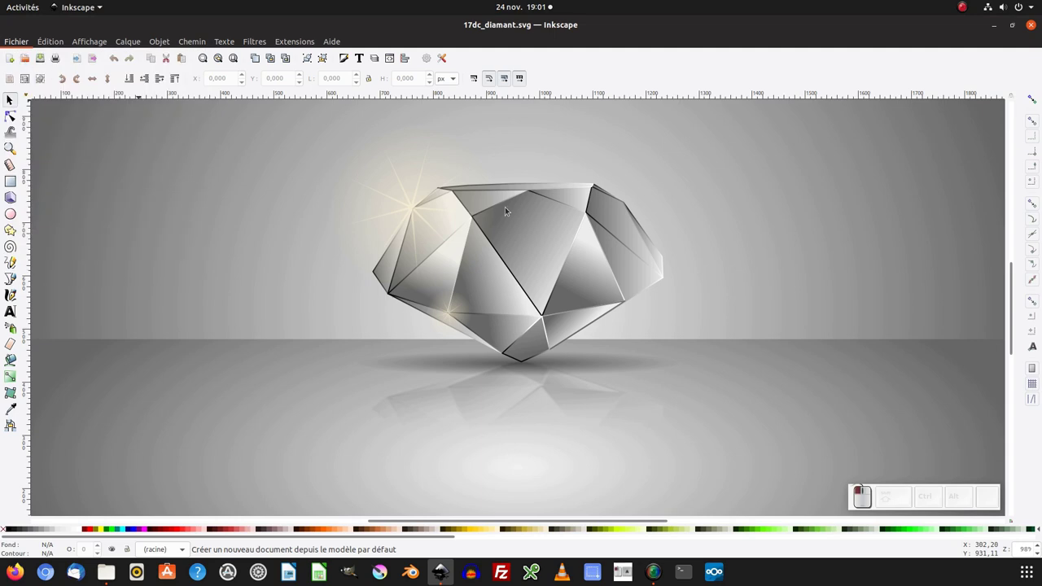
In a new blank document, set Polyèdre 3D's Objet to Icosaèdre with Aperçu en direct on.
middle_click(526, 275)
click(300, 63)
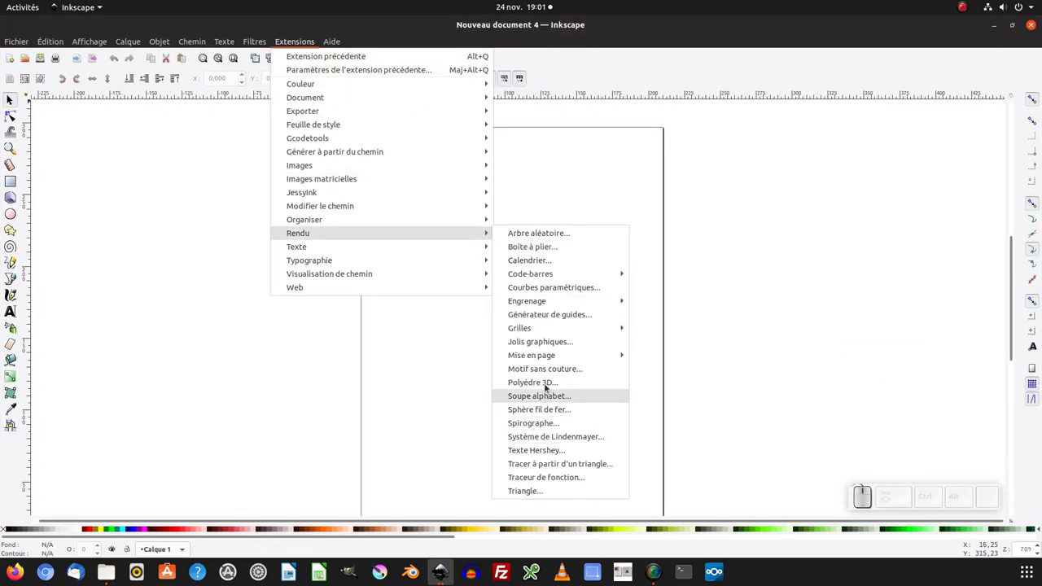
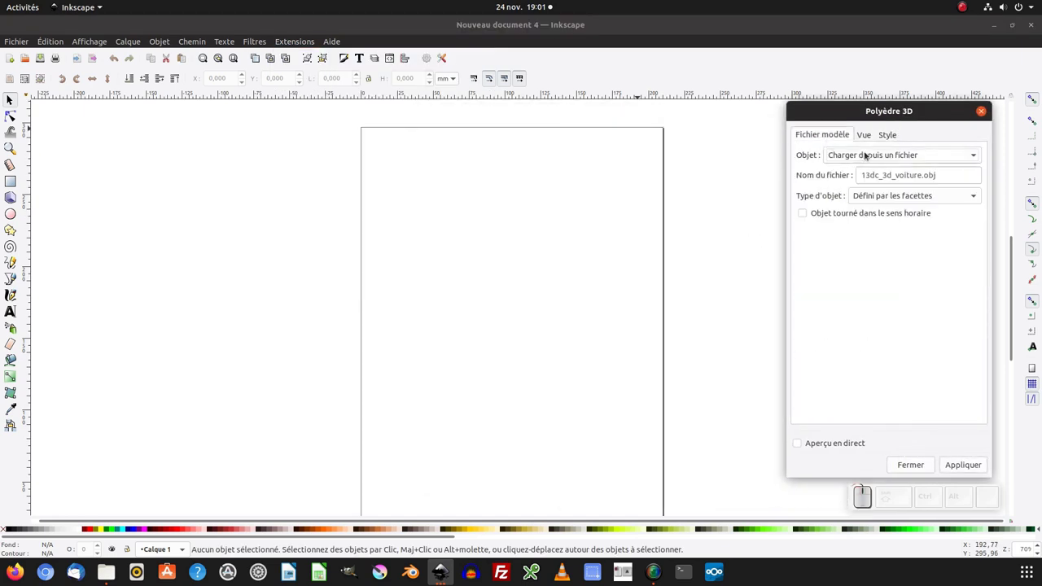
drag(869, 155, 842, 219)
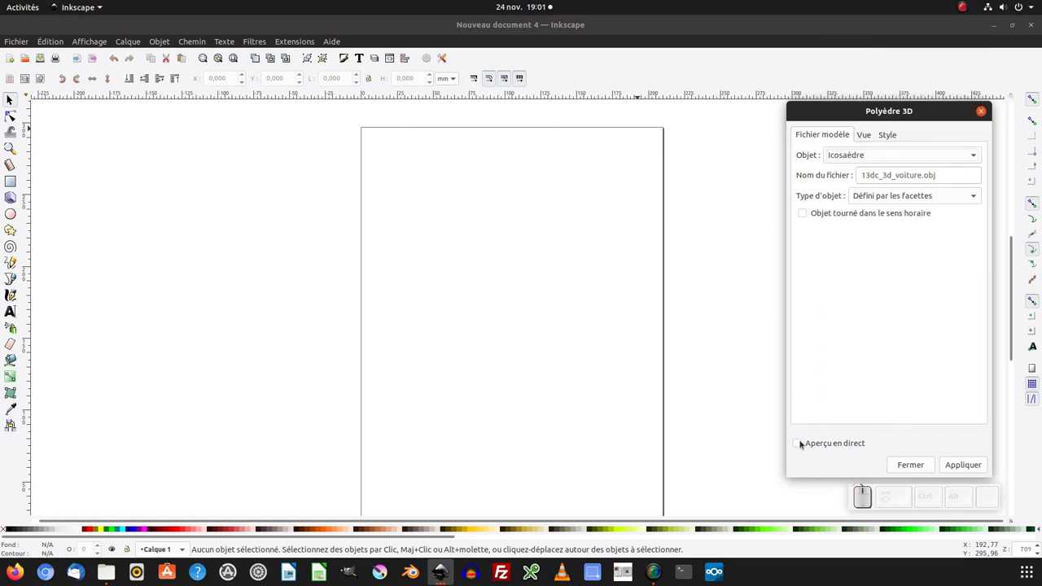
click(803, 442)
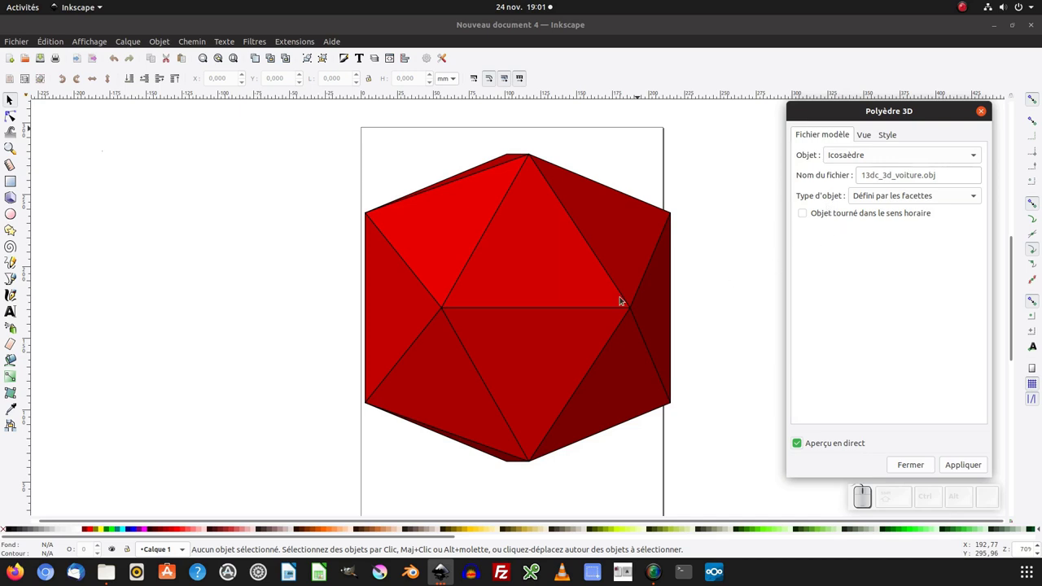
click(864, 132)
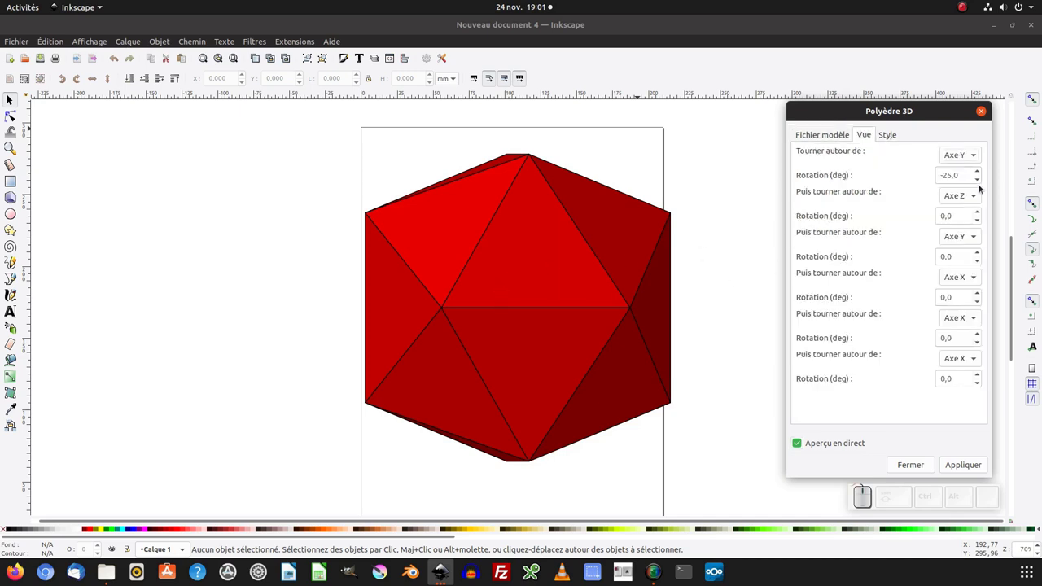
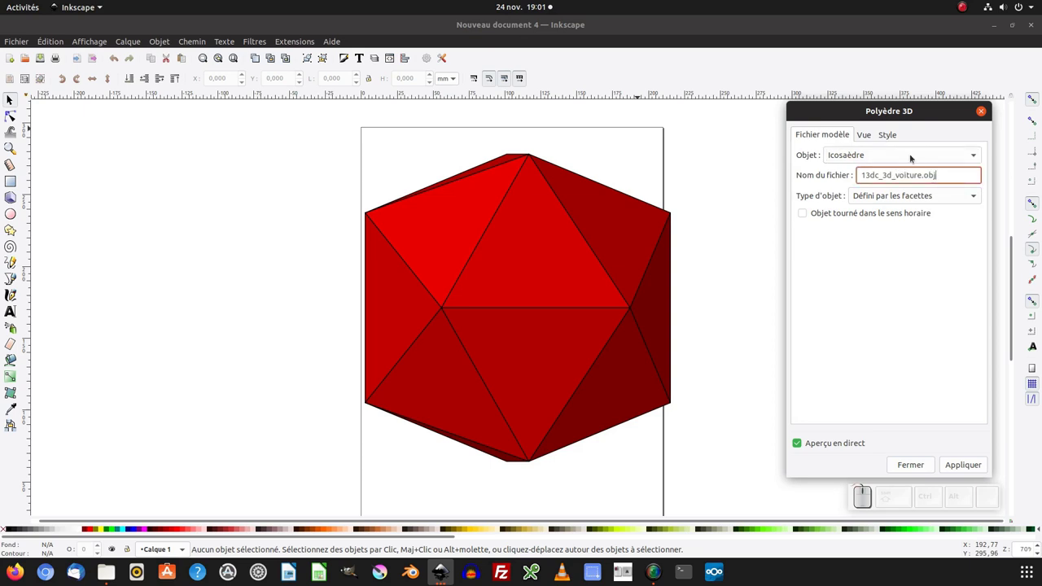
Set Objet to Charger depuis un fichier and leave face Z-order sorting on Minimum.
drag(915, 158, 843, 306)
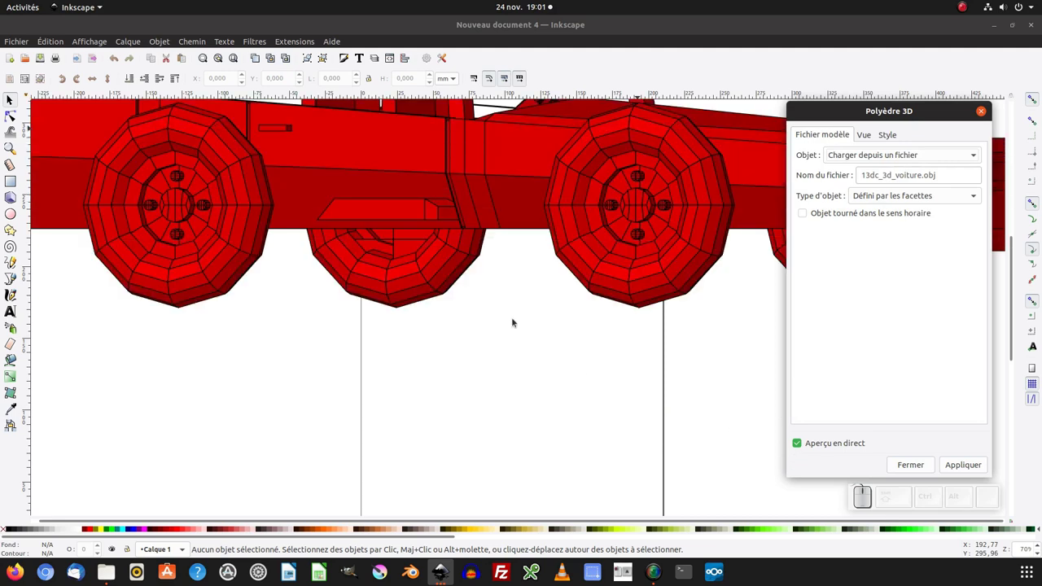
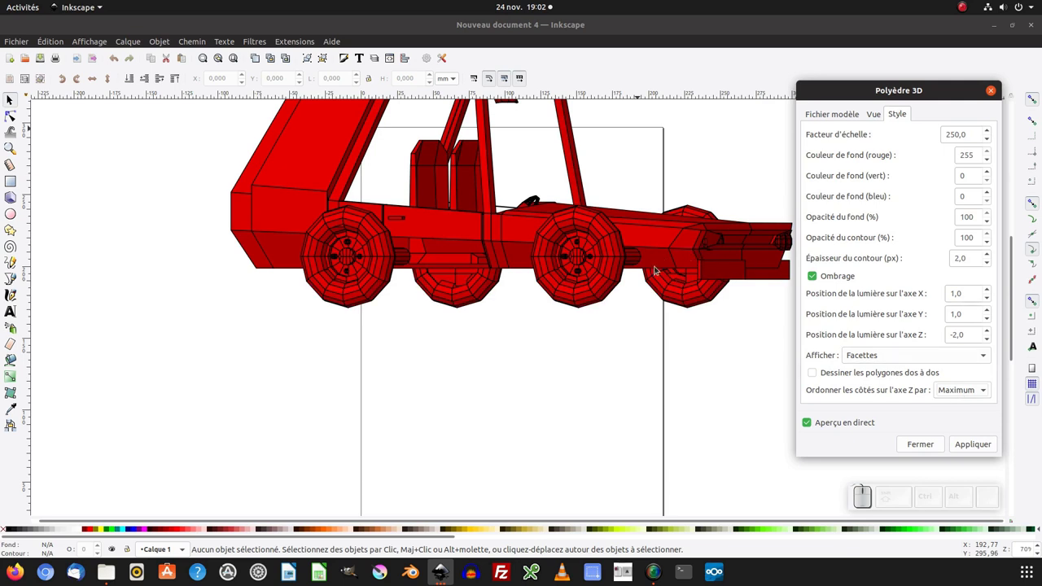
click(973, 390)
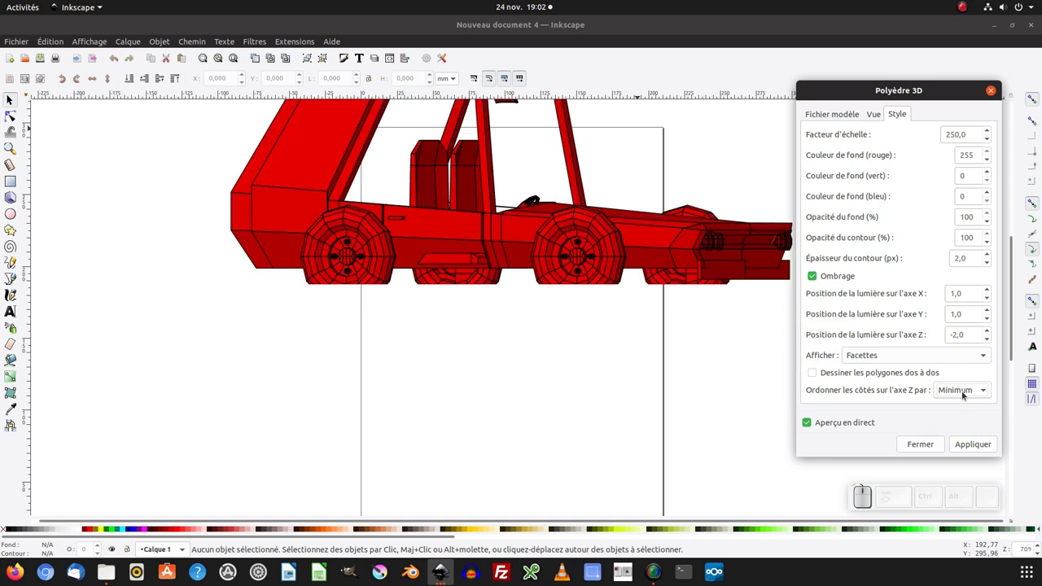
click(966, 393)
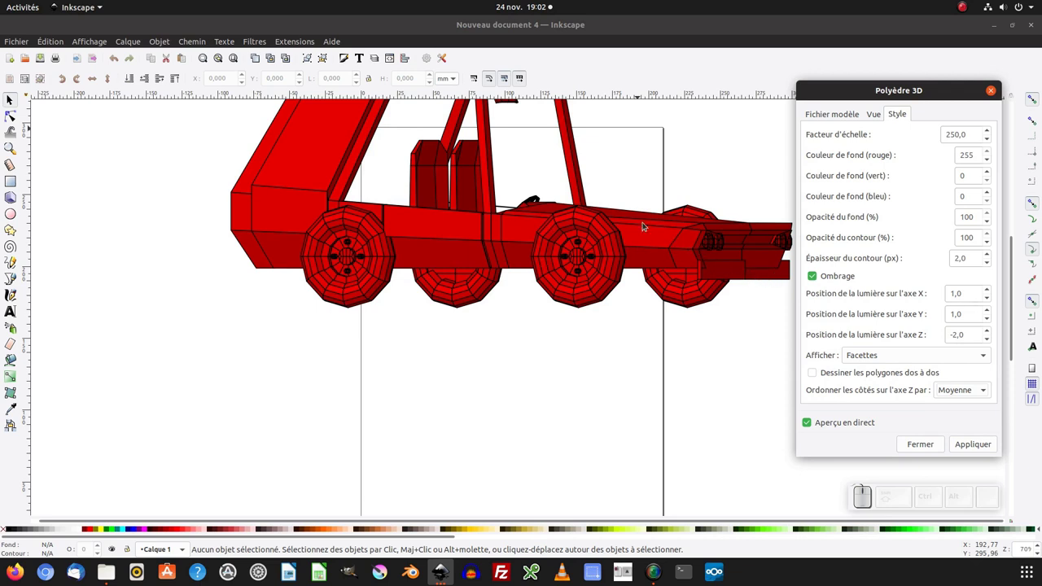
click(960, 388)
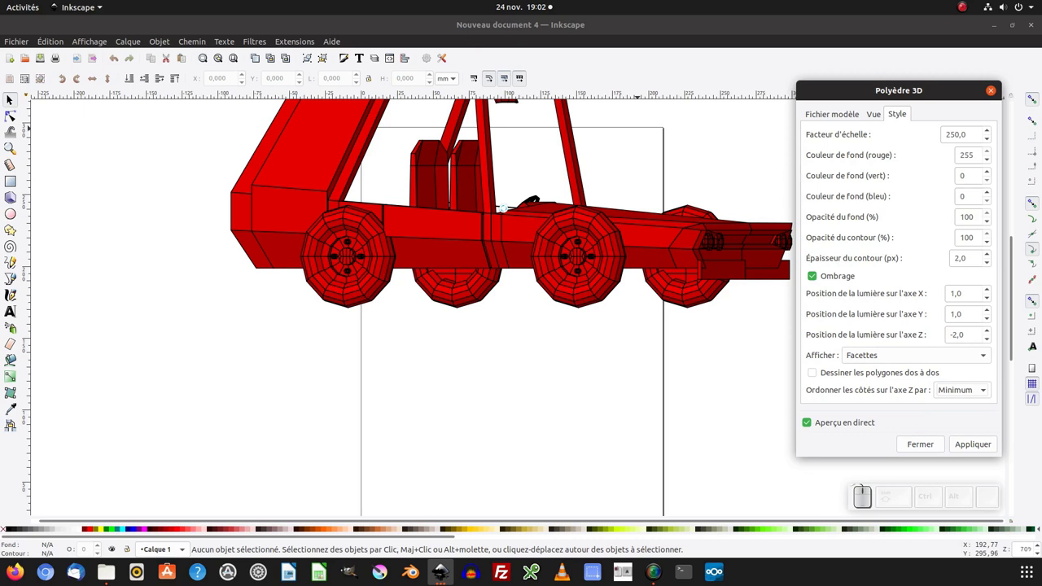
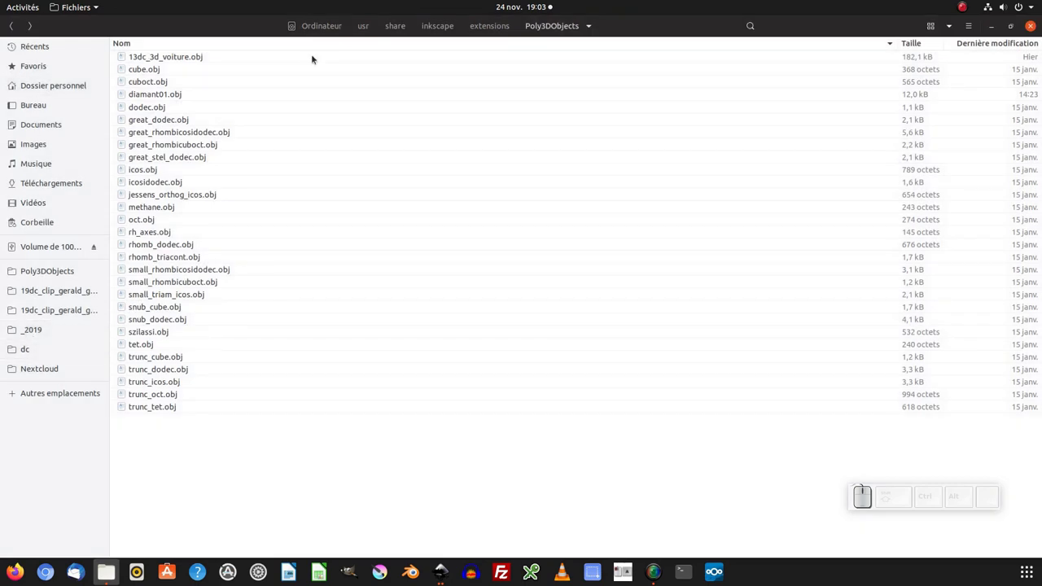
Browse to usr/share/inkscape/extensions/Poly3DObjects to see the bundled model files.
click(46, 394)
click(169, 73)
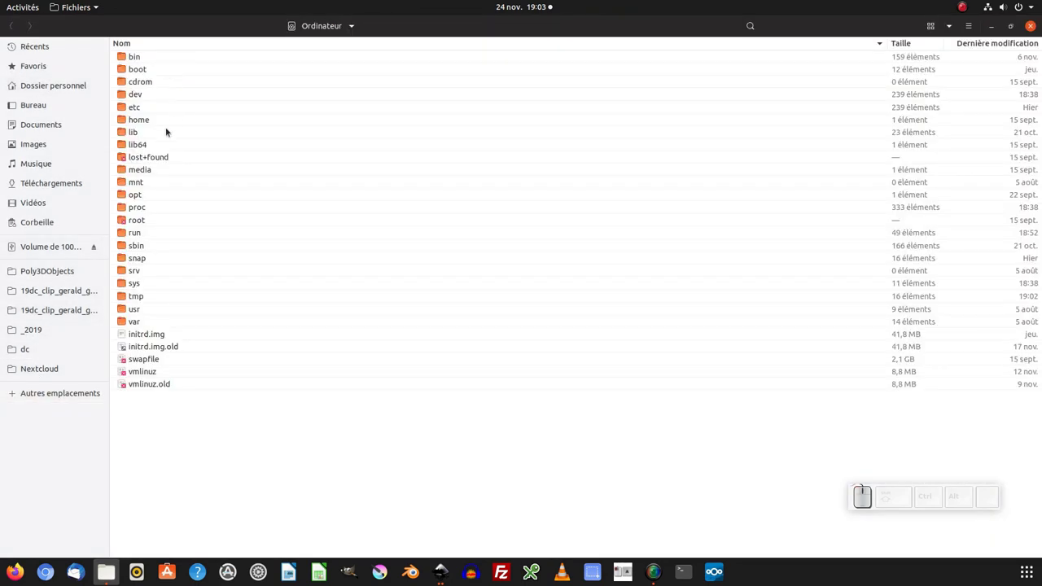
click(137, 311)
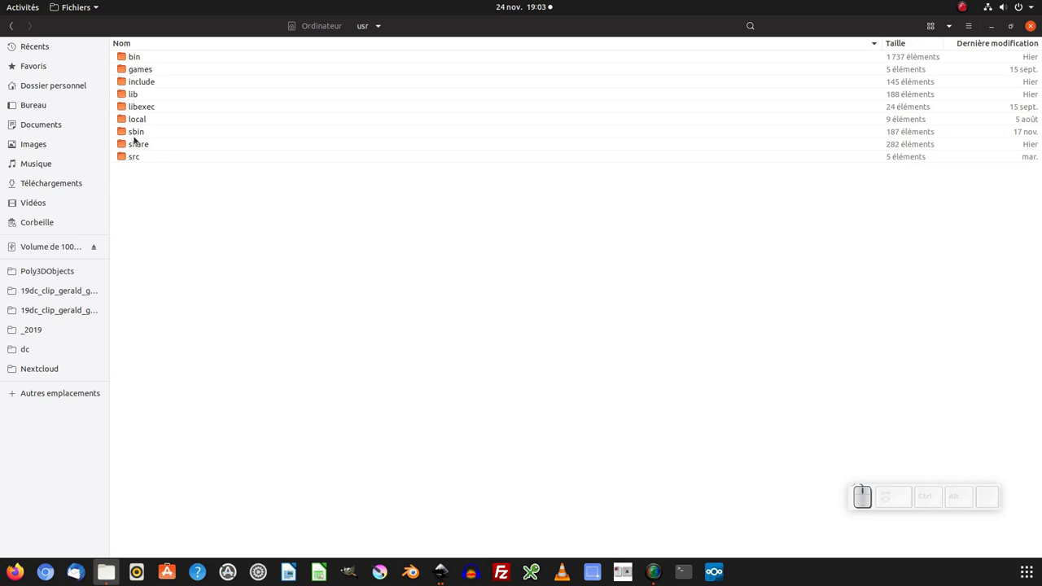
click(143, 144)
scroll(down, 3)
scroll(down, 3)
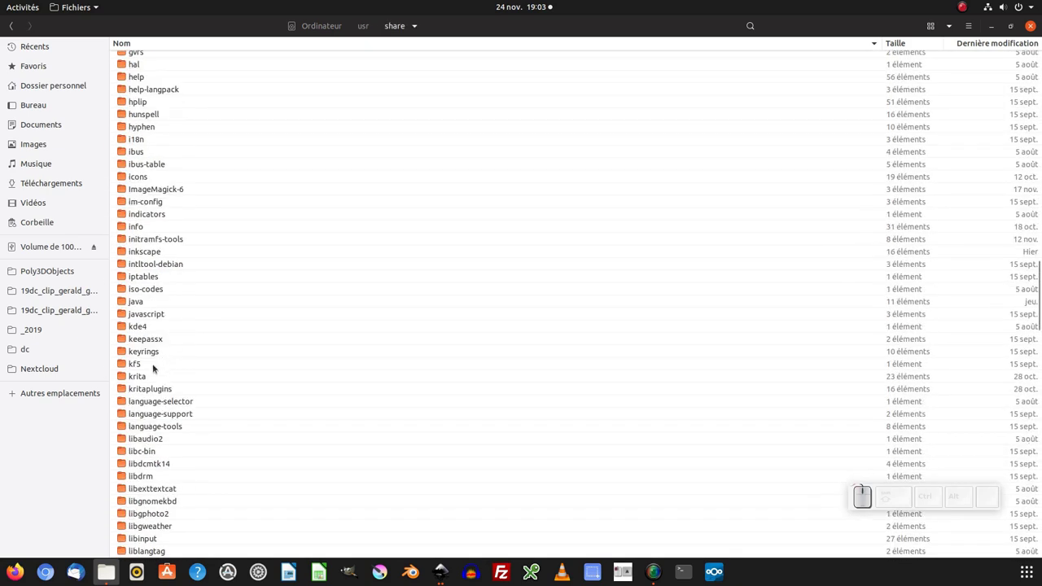
click(143, 258)
click(150, 96)
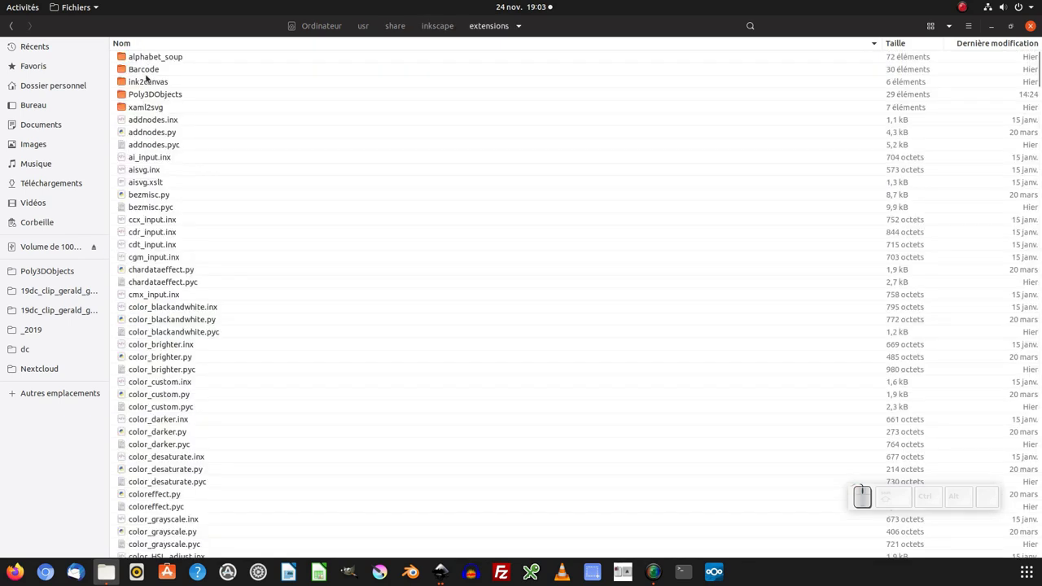
click(150, 95)
Go to Bureau > blender-2.80 and launch the blender executable.
click(159, 58)
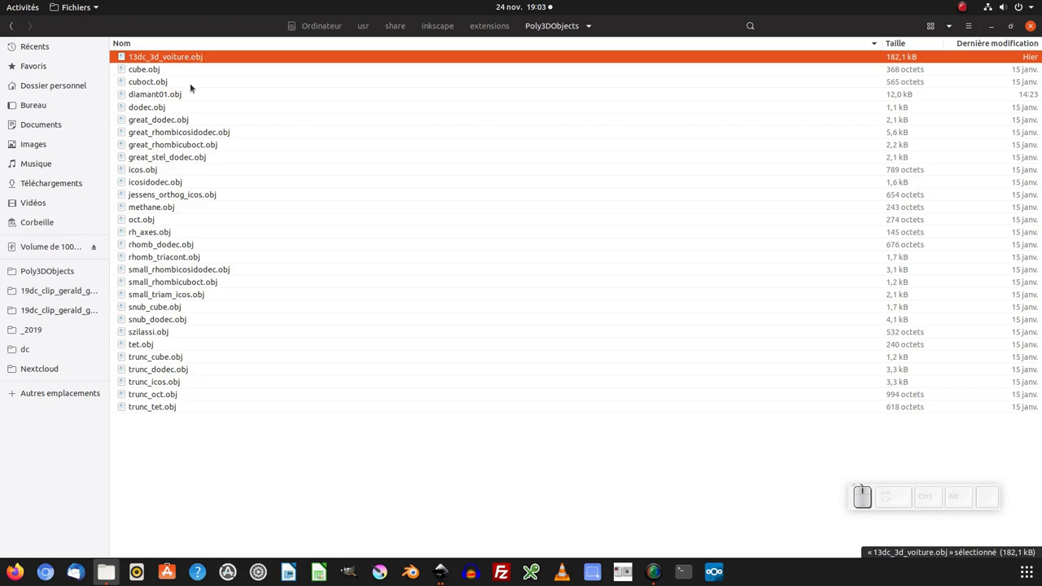
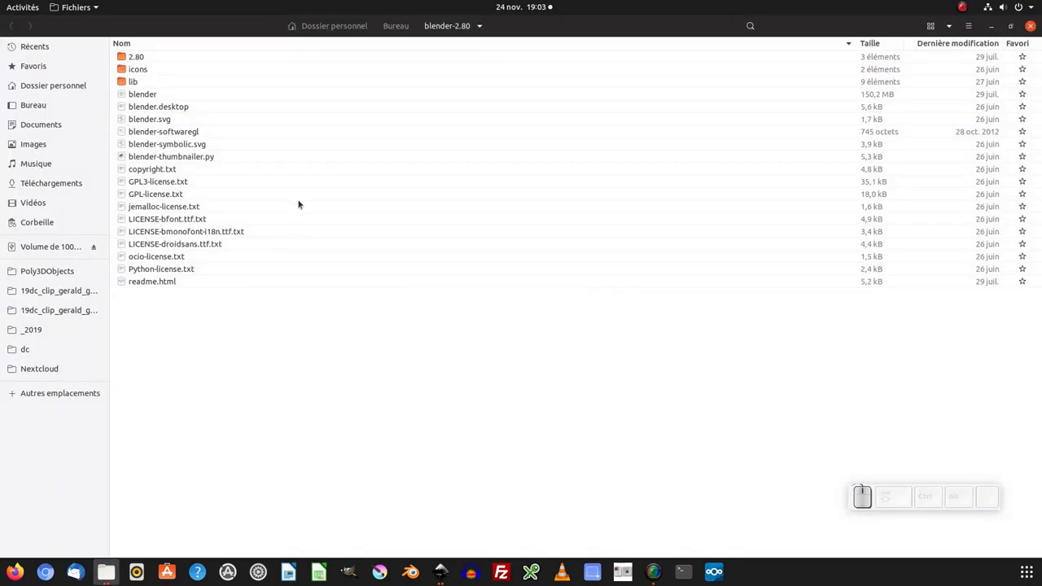
click(151, 95)
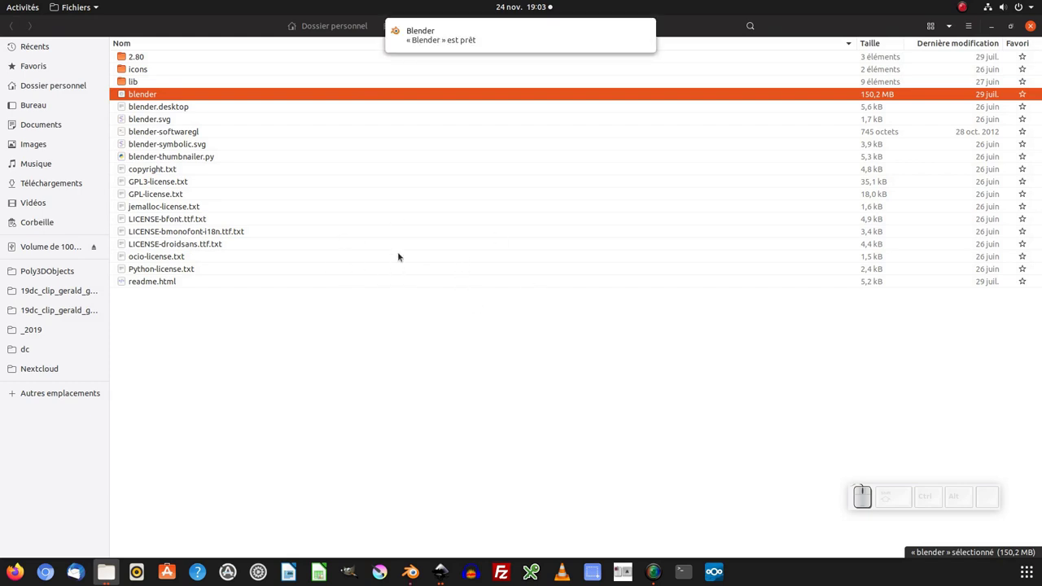
Add a Custom Brilliant mesh and export it as Wavefront OBJ named diamant to Bureau.
click(491, 36)
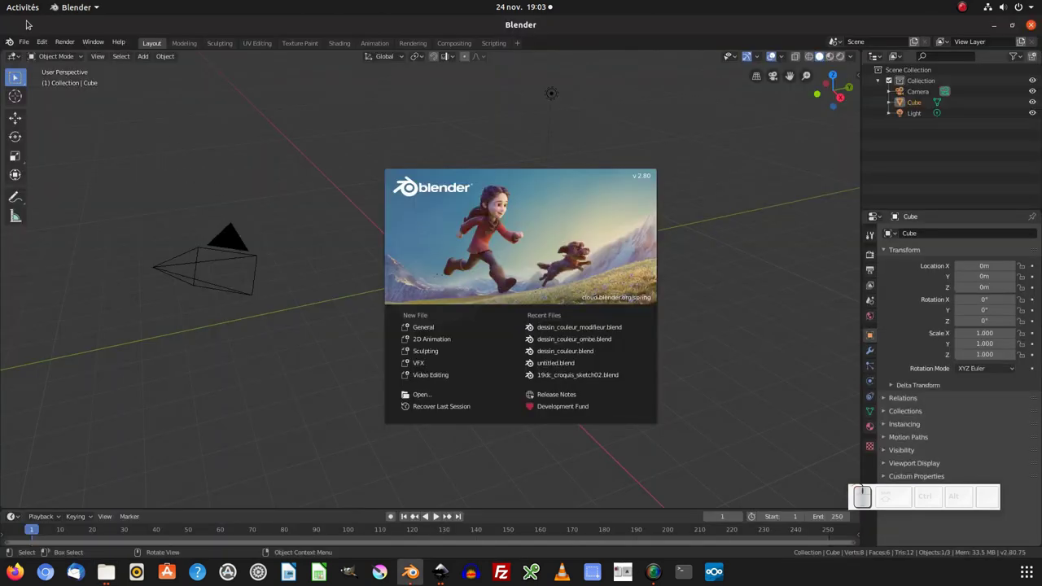
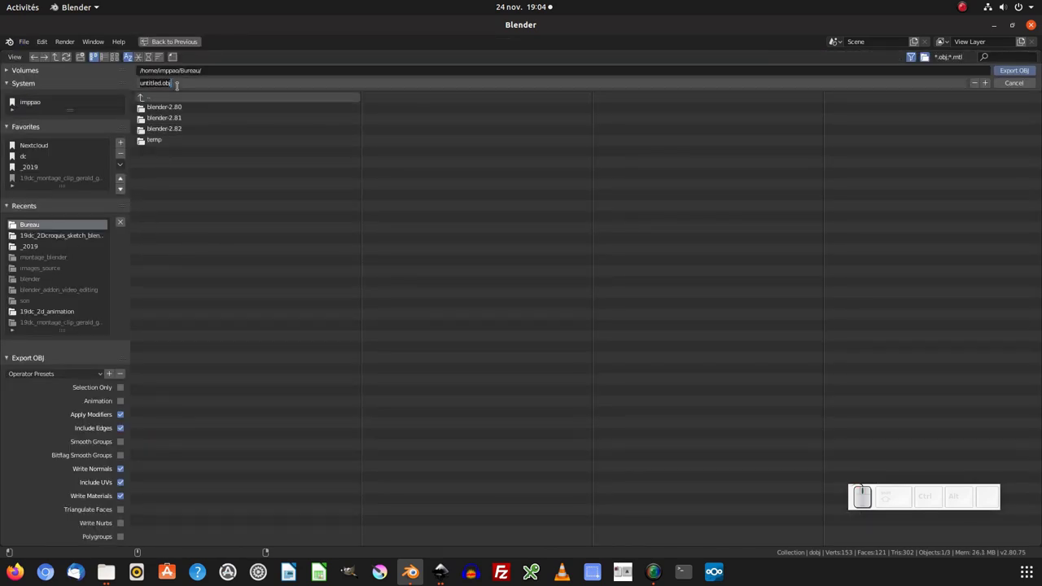
key(ctrl+a)
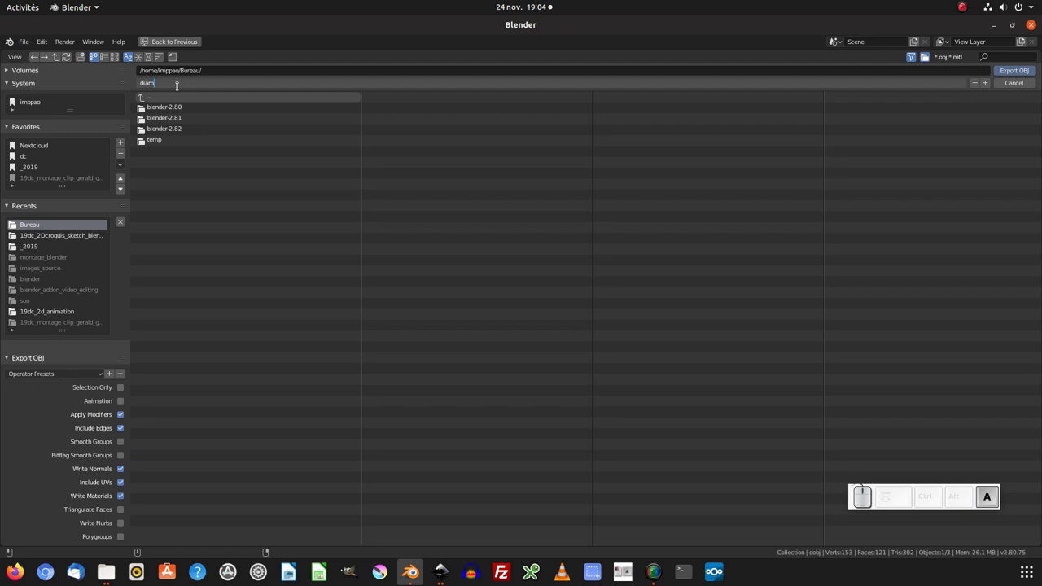
key(n)
key(t)
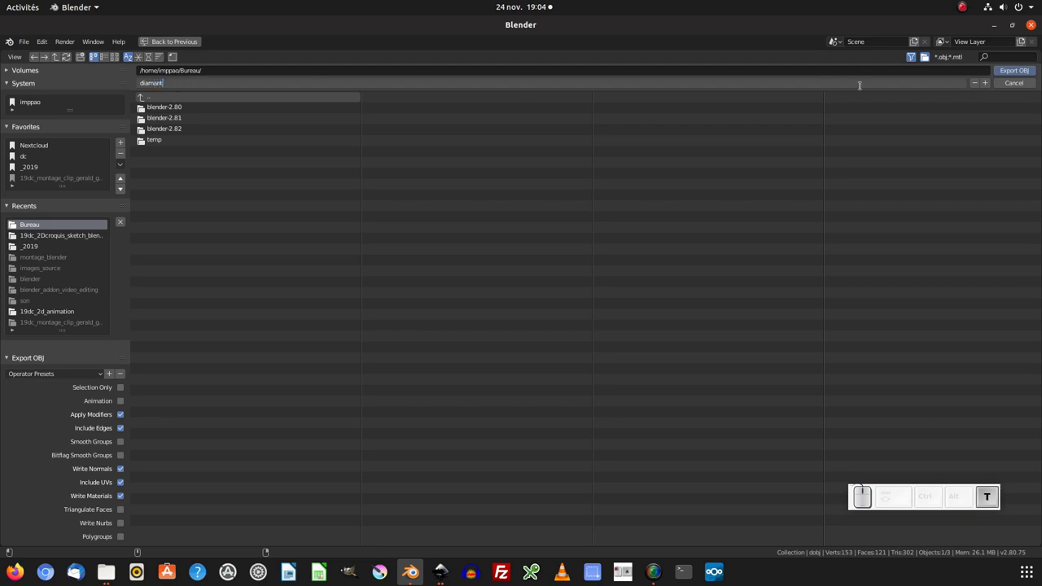
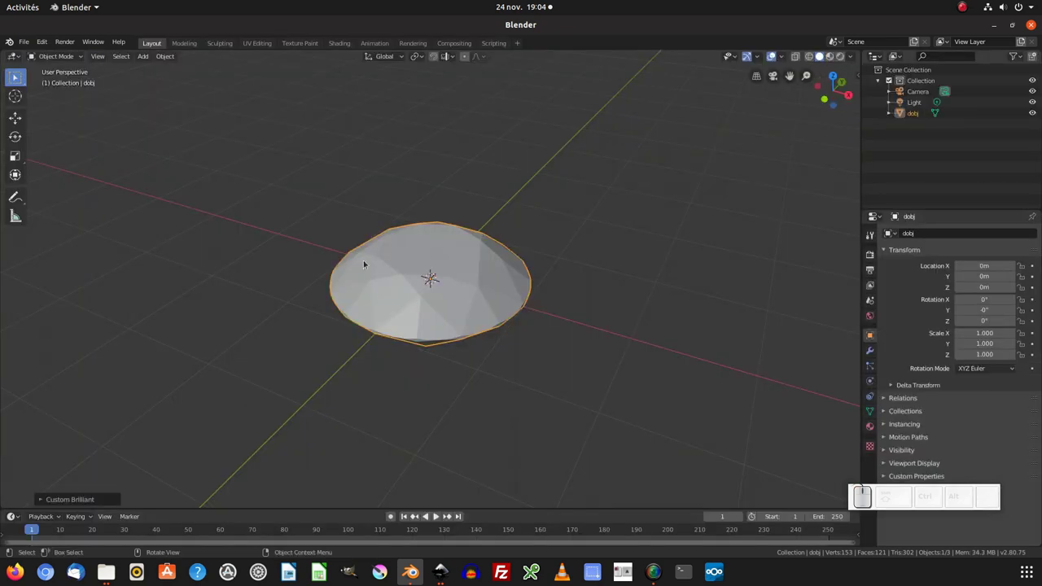
Show Bureau in Files and bring up the open-with actions for diamant.obj.
click(111, 575)
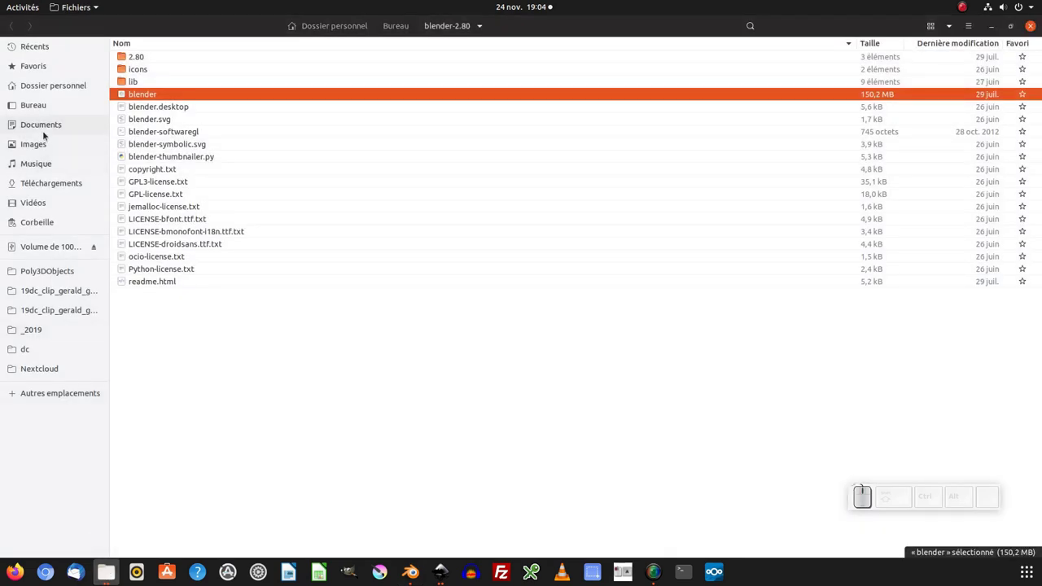
click(39, 105)
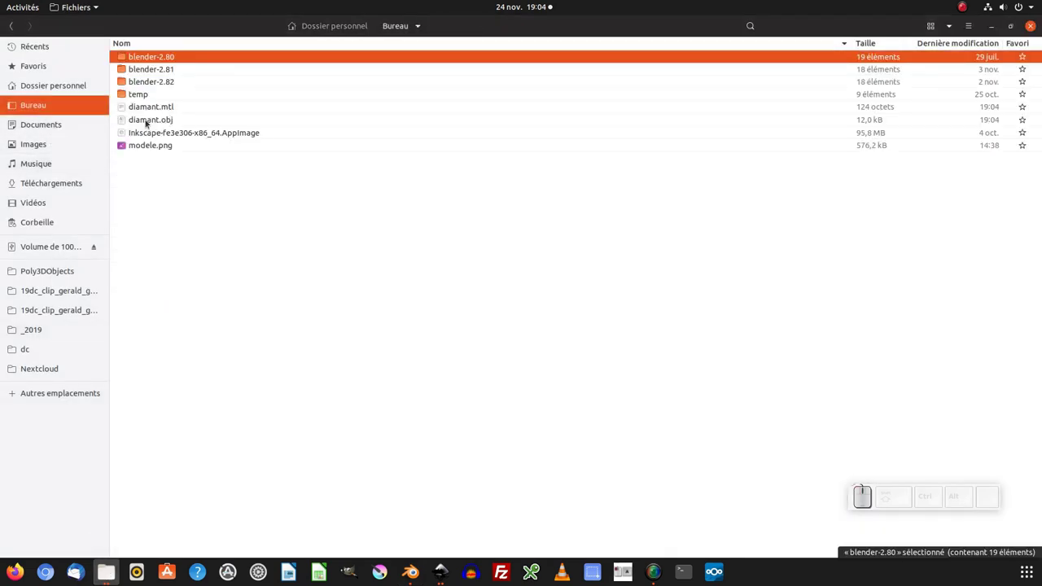
right_click(149, 120)
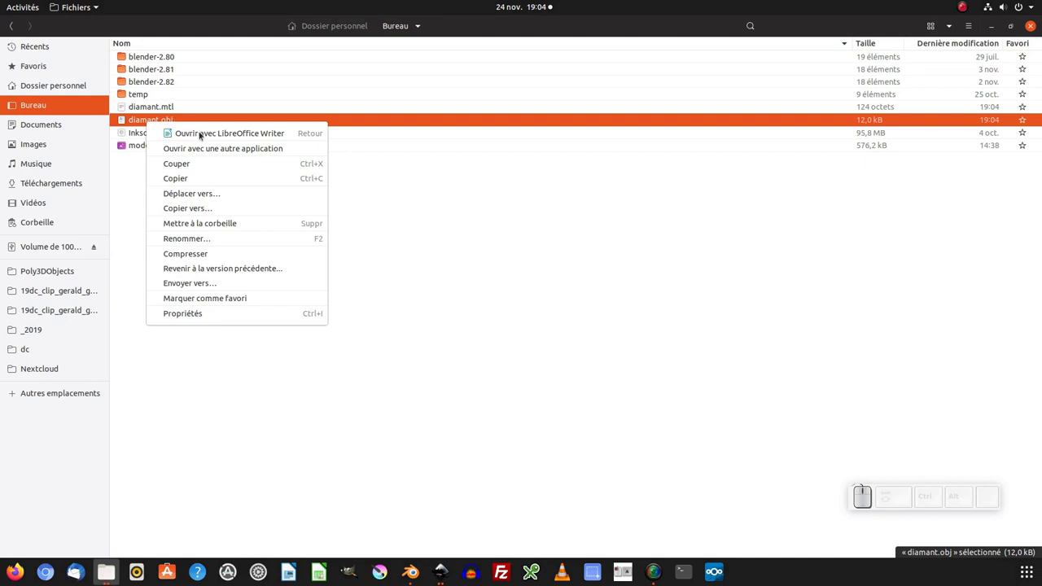
View diamant.obj's vertex list in LibreOffice Writer and reach its Fichier commands.
click(207, 135)
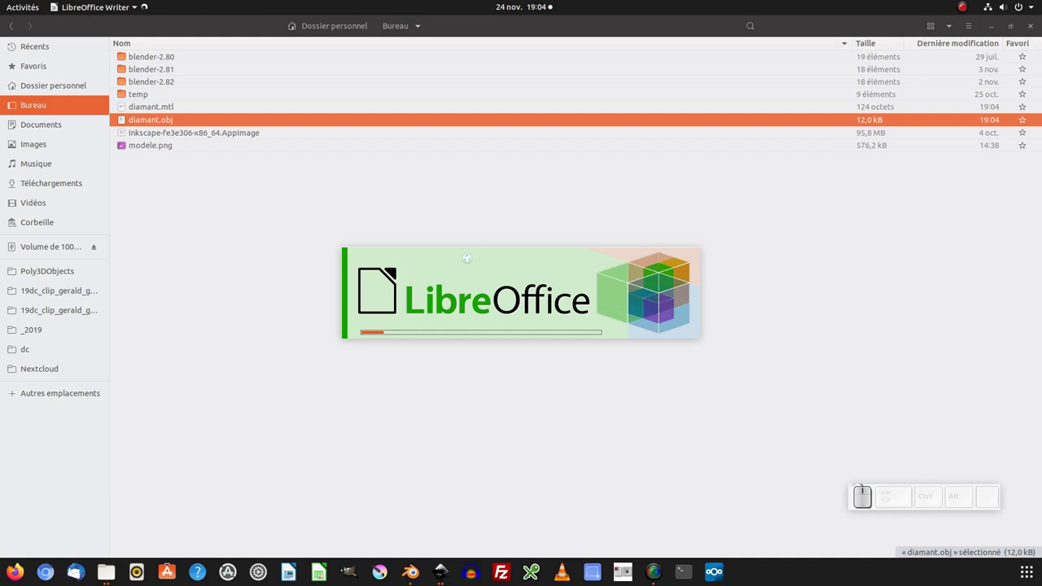
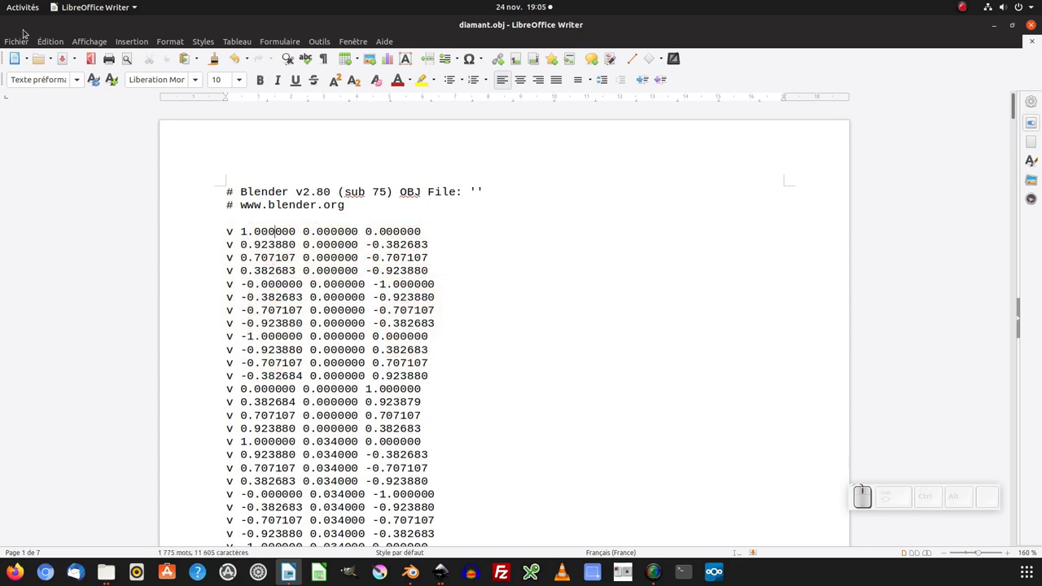
click(25, 44)
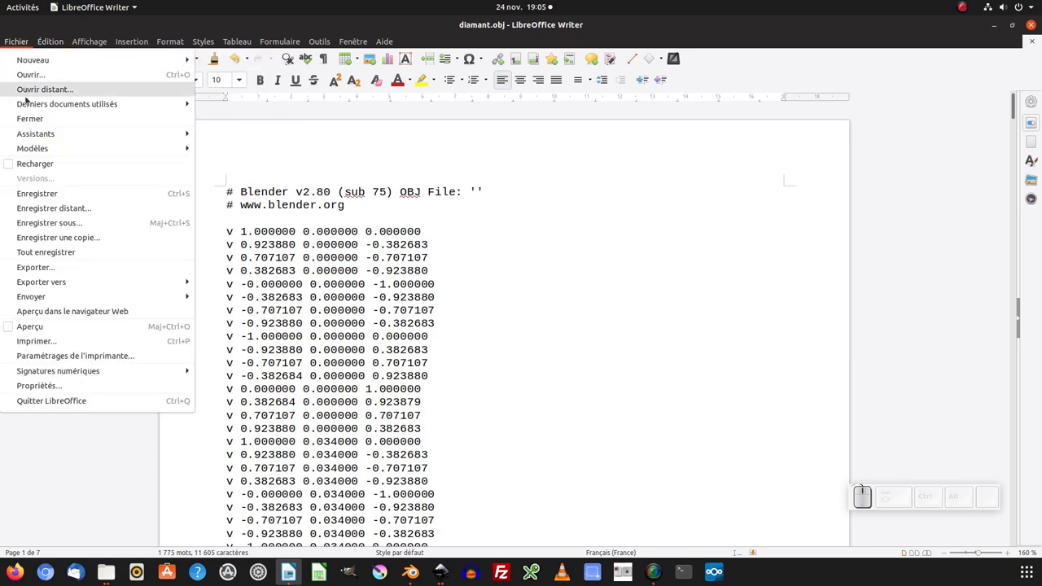
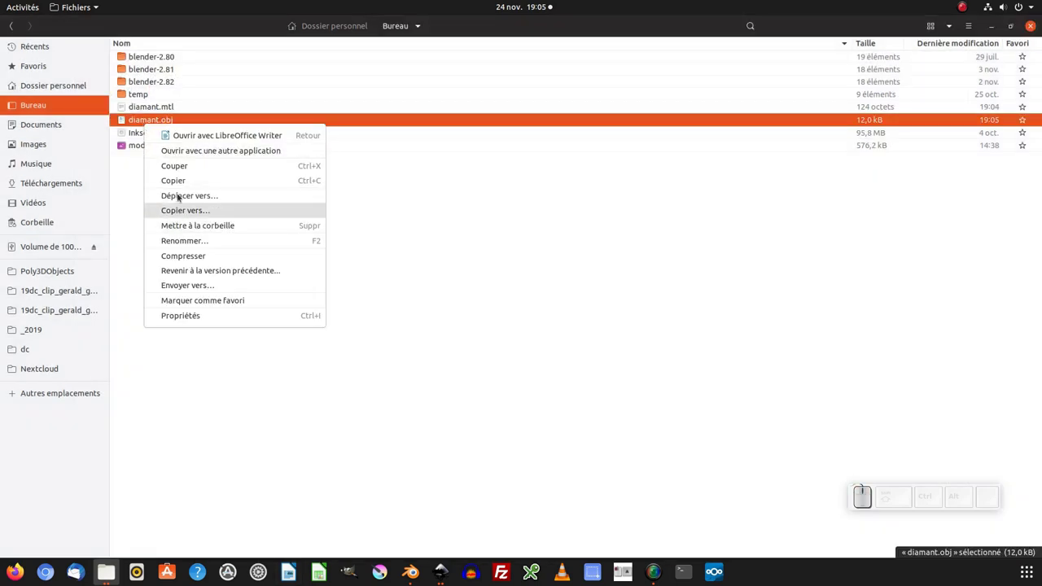
Dismiss the menu and browse Ordinateur > usr > share.
click(185, 167)
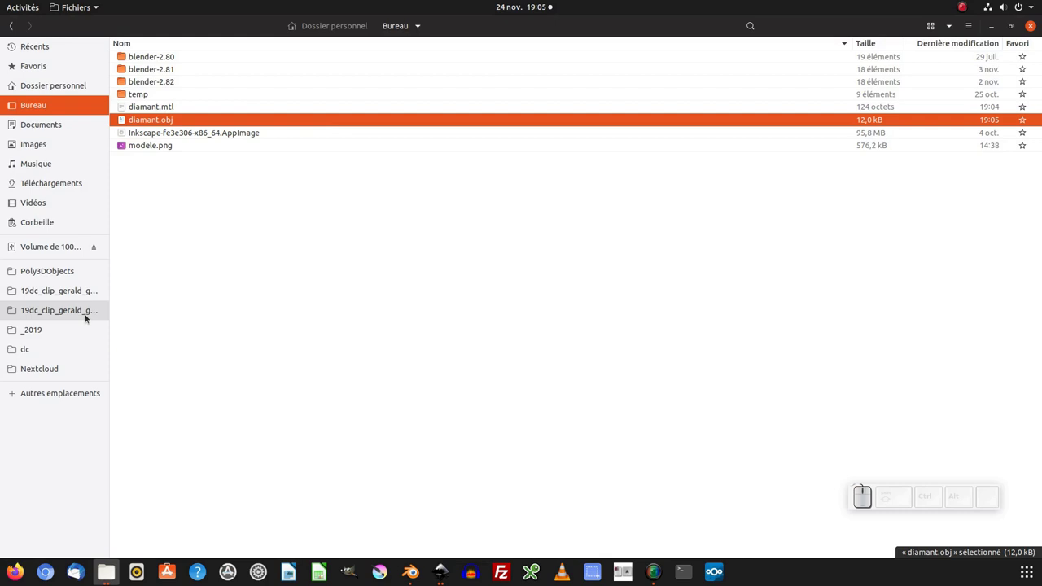
click(59, 389)
click(166, 73)
drag(141, 309, 151, 128)
click(139, 142)
Scroll through share's subfolders looking for the inkscape folder.
scroll(down, 3)
scroll(down, 3)
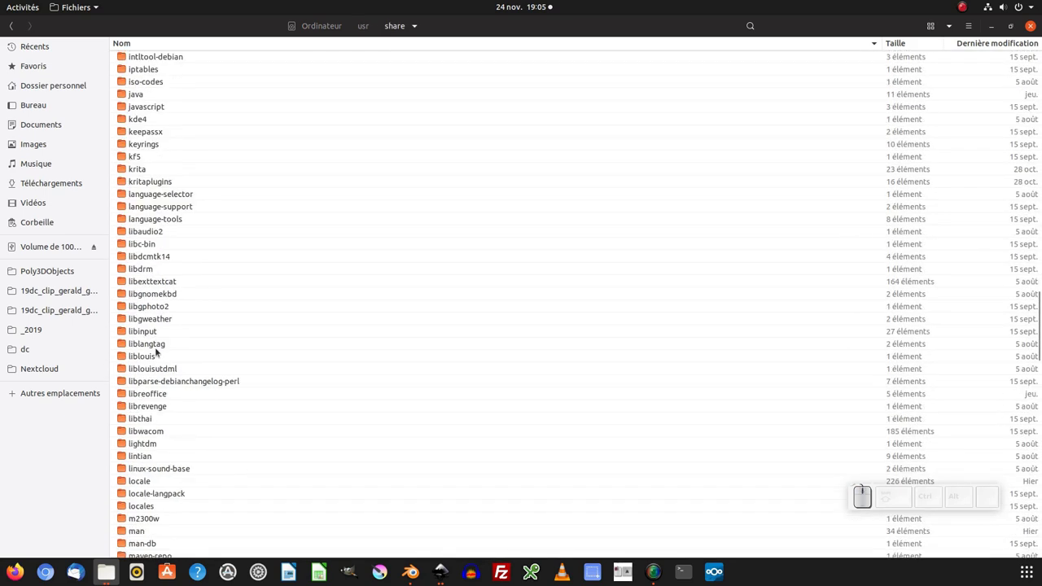
scroll(down, 3)
scroll(down, 3)
scroll(up, 3)
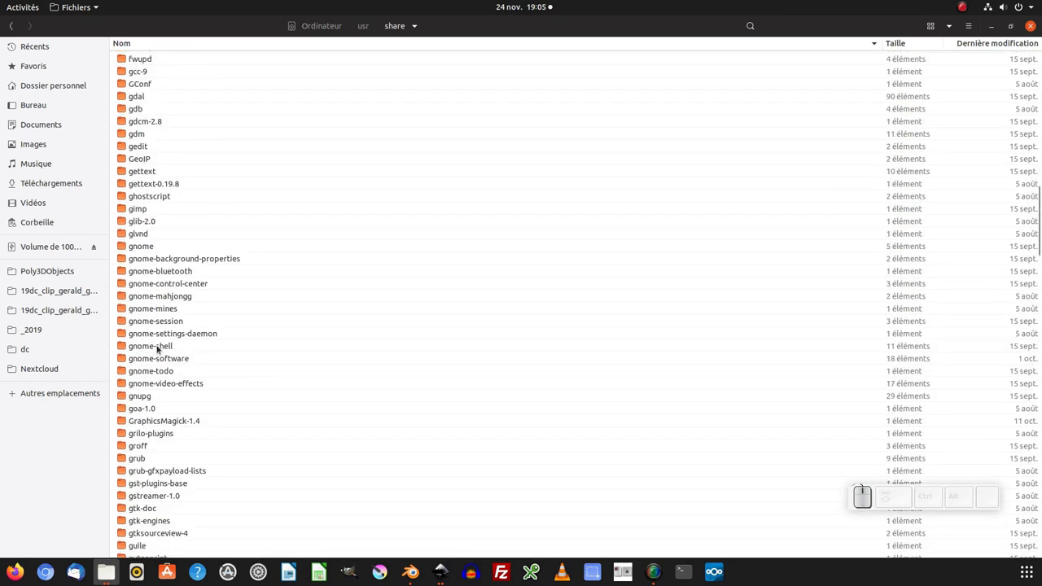
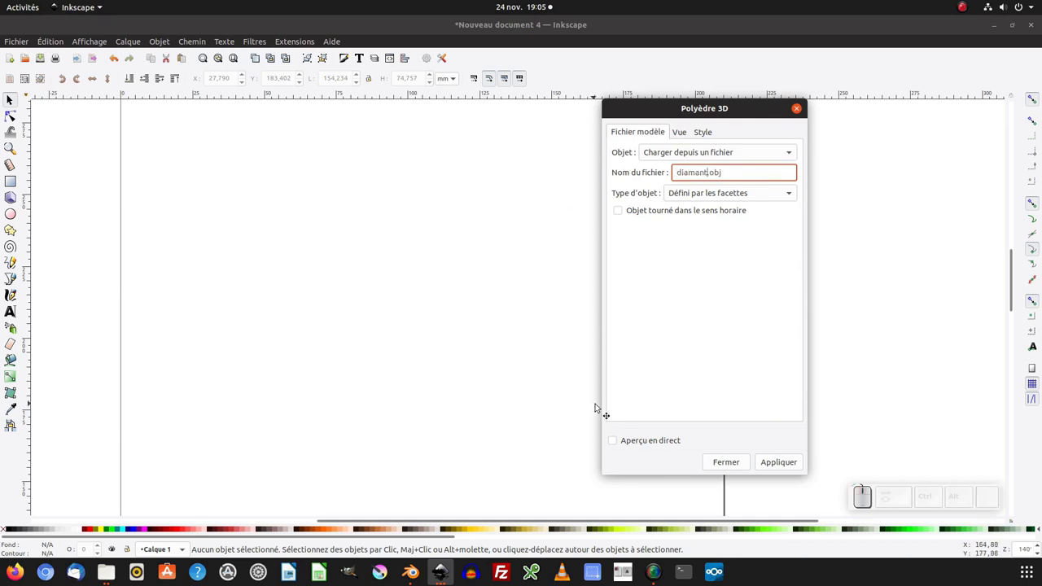
Load diamant.obj in Polyèdre 3D and turn on Aperçu en direct to draw the red diamond.
click(618, 440)
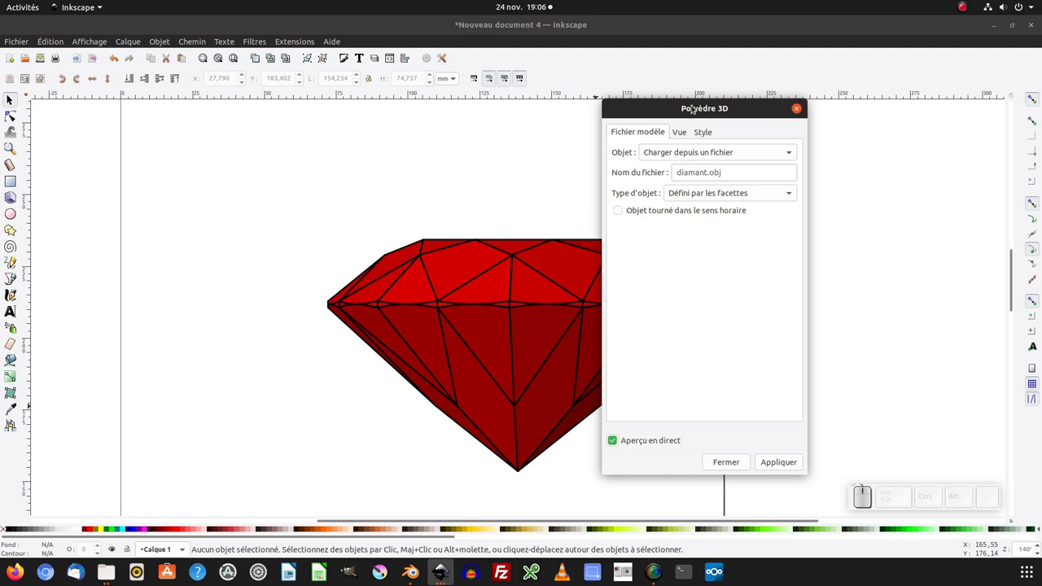